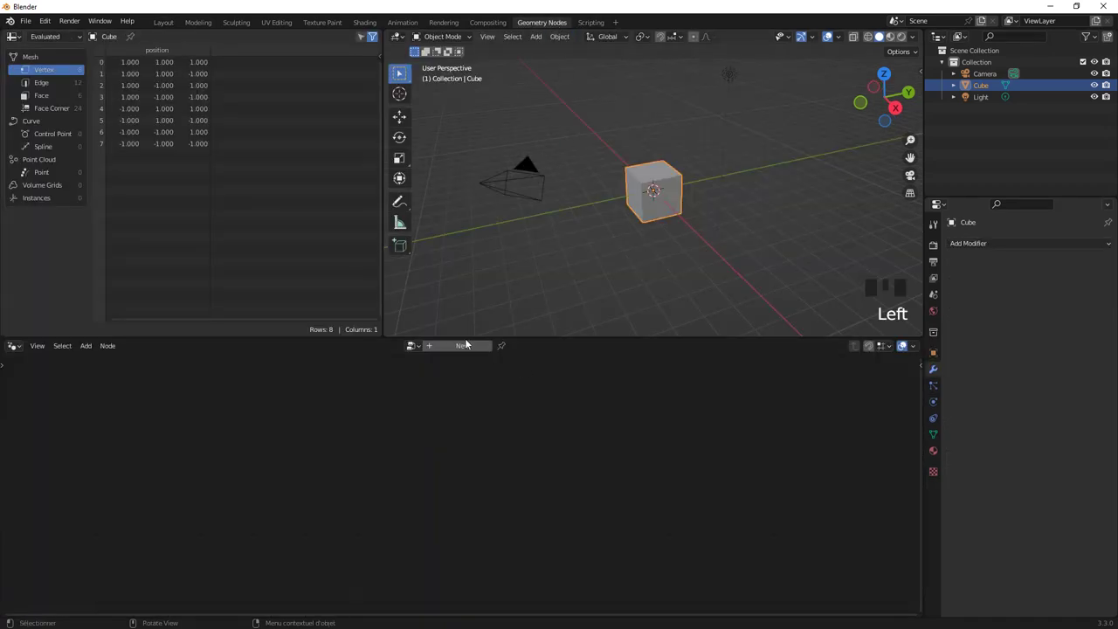
Step: Create a new Geometry Nodes tree on the cube and disconnect Group Input from the output
drag(477, 353, 251, 483)
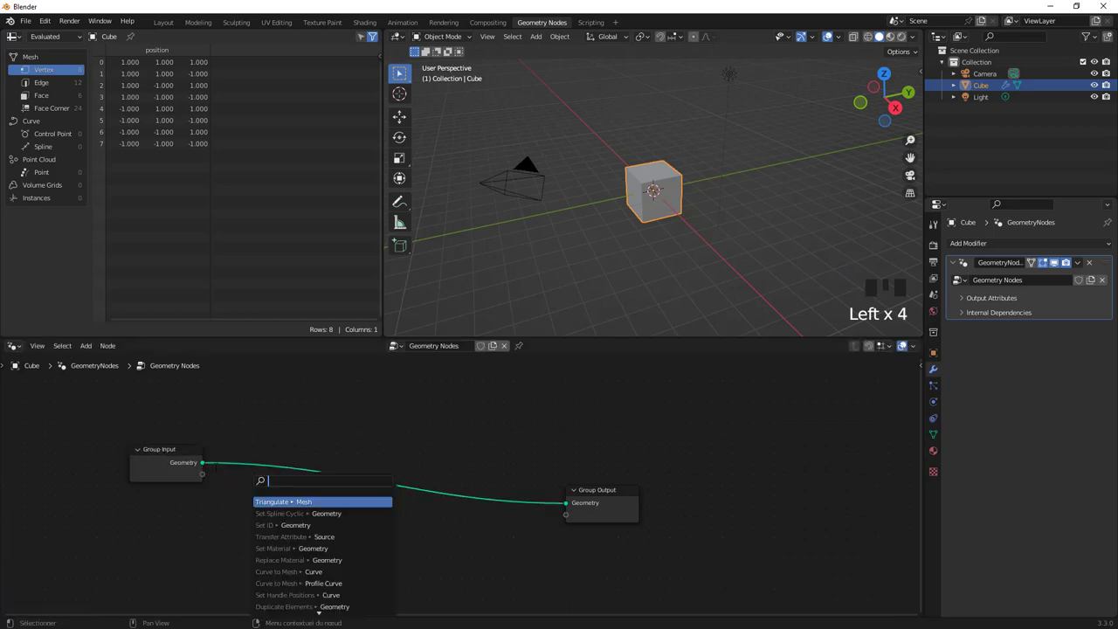
click(487, 512)
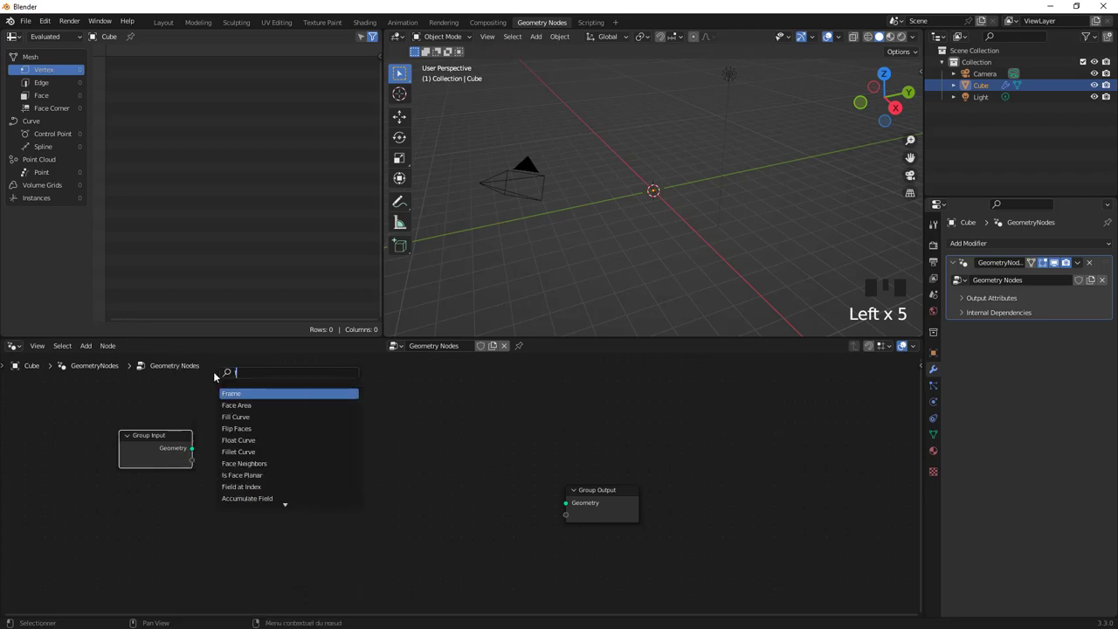
Step: Add the Fillet Curve node feeding the output and connect an 8-point Star curve into it
key(l)
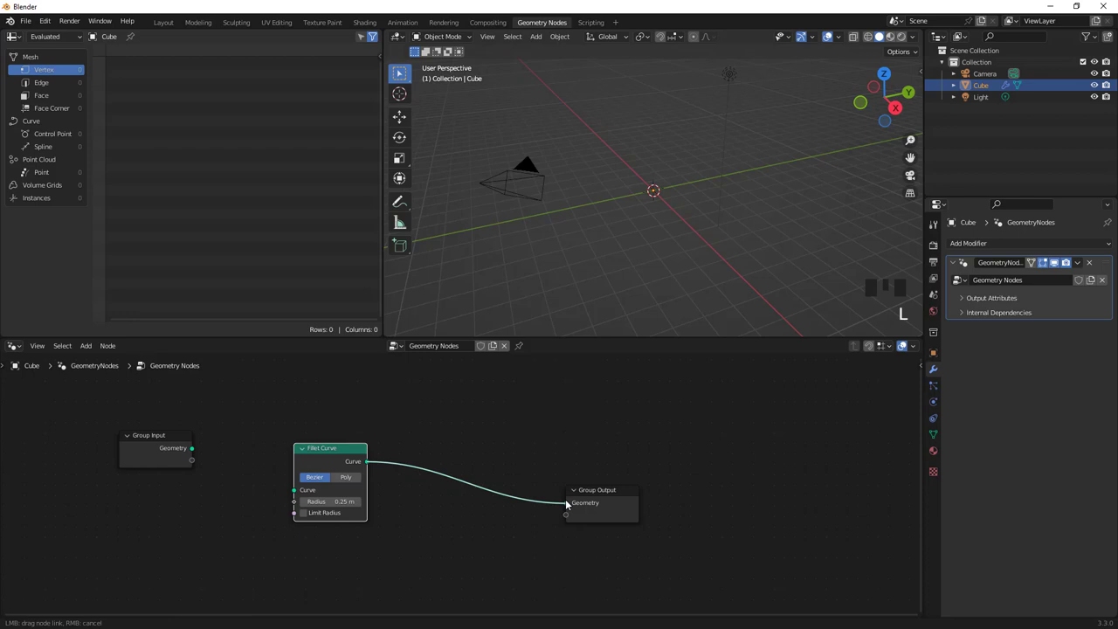
click(573, 500)
scroll(up, 3)
scroll(down, 3)
drag(477, 426, 343, 508)
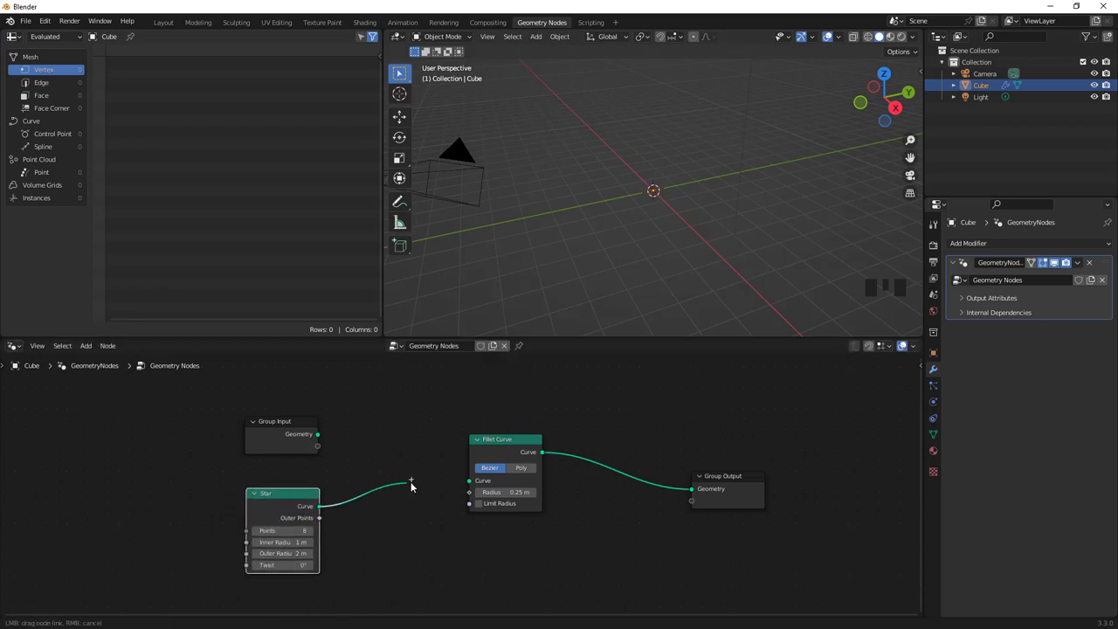
Step: Set scene length units to centimetres and adjust the fillet radius to 55 cm with Limit Radius on
click(471, 484)
scroll(up, 3)
scroll(up, 3)
drag(689, 188, 1037, 435)
drag(1037, 435, 312, 557)
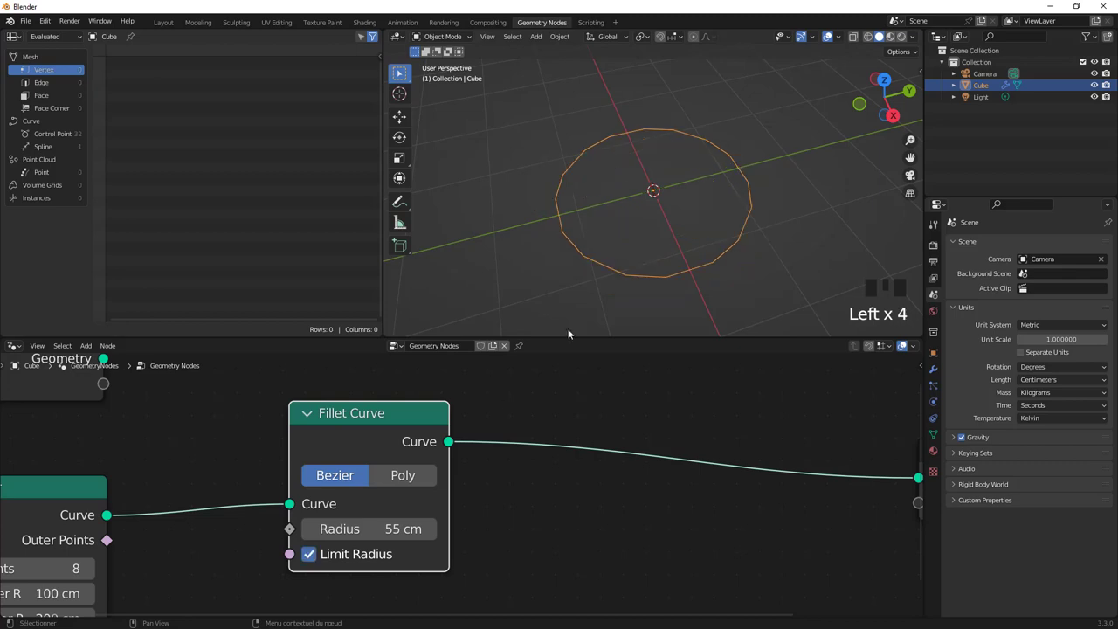
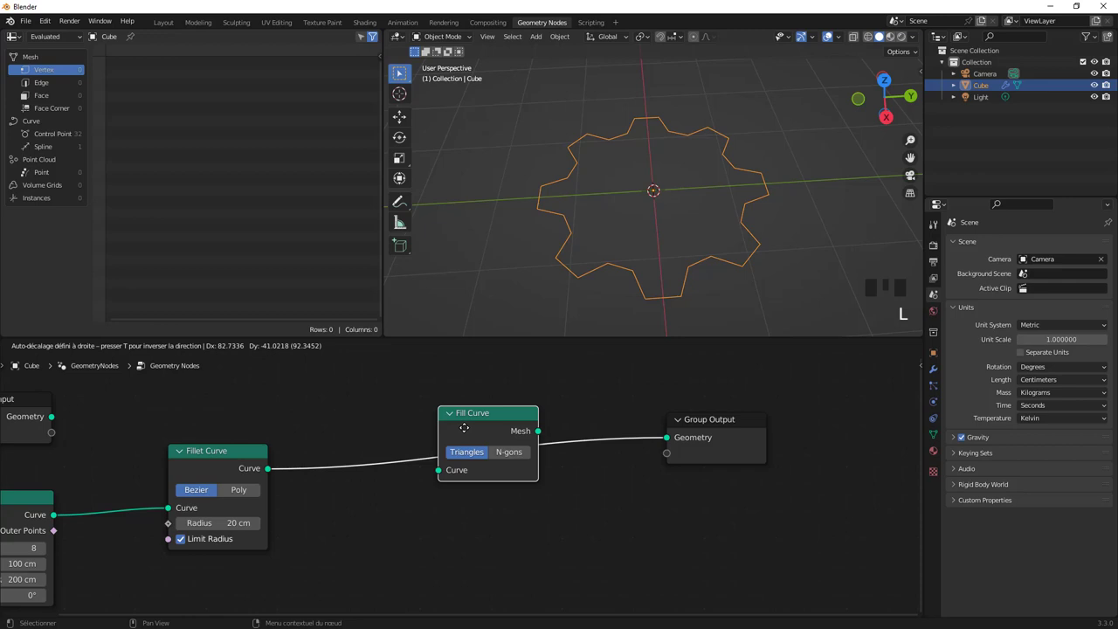
Step: Join a 100 cm Curve Circle with the star geometry so both reach the output
drag(592, 281, 407, 452)
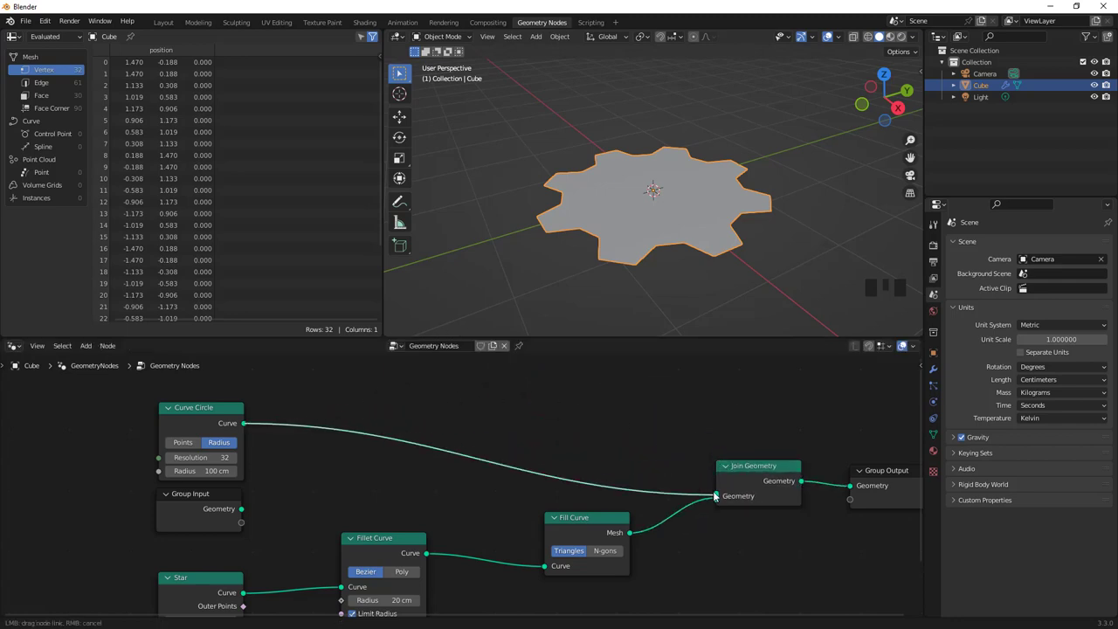
click(716, 490)
drag(695, 257, 305, 504)
Step: Remove the Fill Curve node so the filleted star feeds Join Geometry directly
key(ctrl+x)
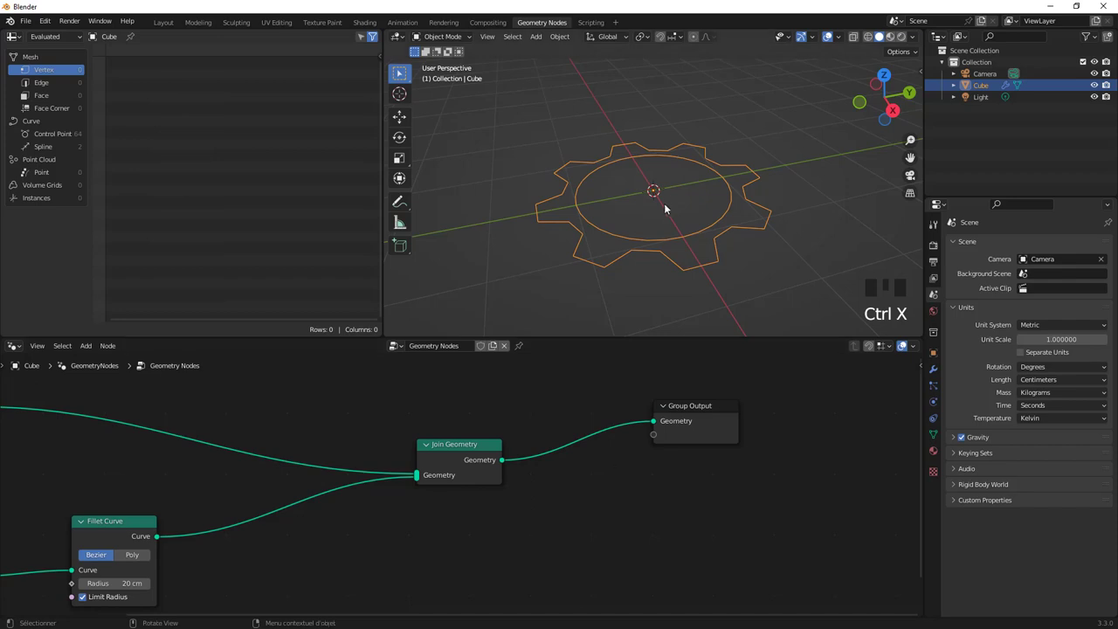
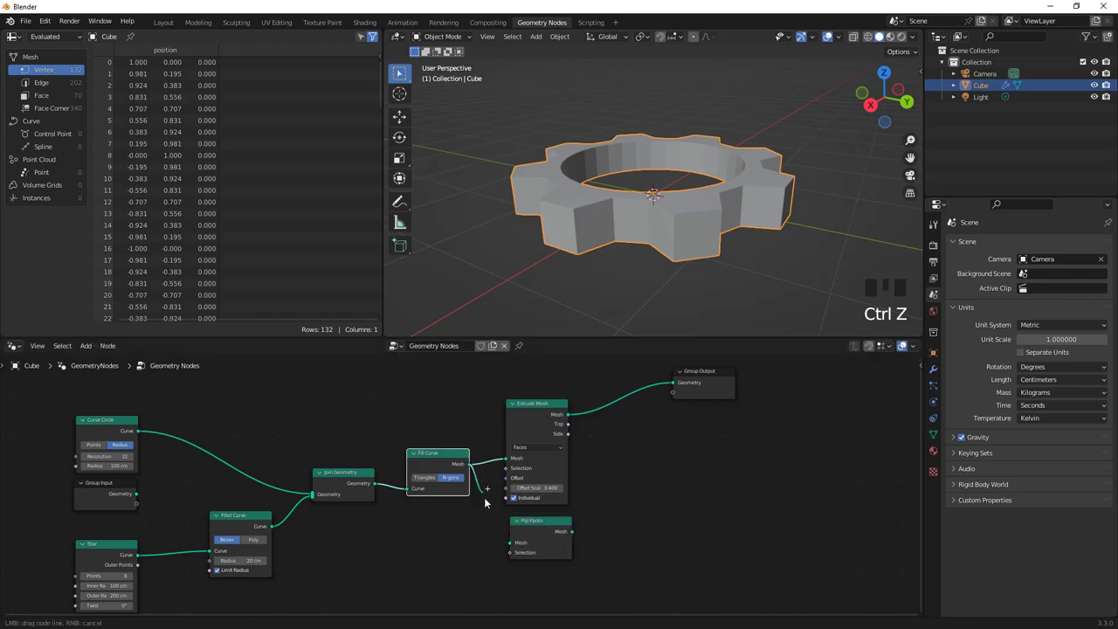
Step: Duplicate Join Geometry before the output and feed the Flip Faces mesh into it
click(512, 546)
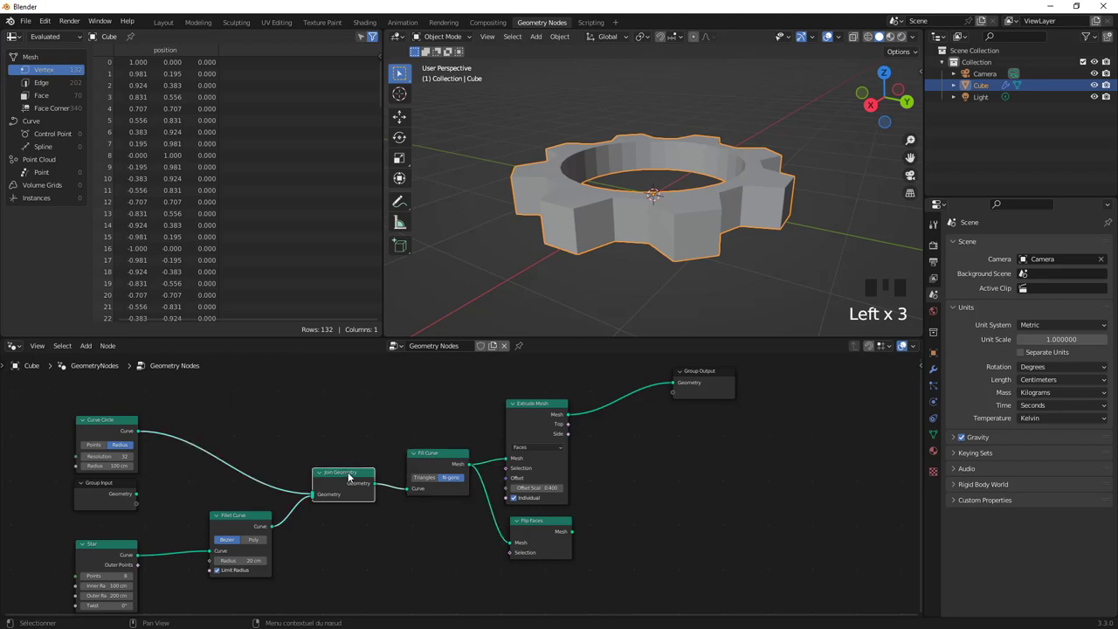
key(shift+d)
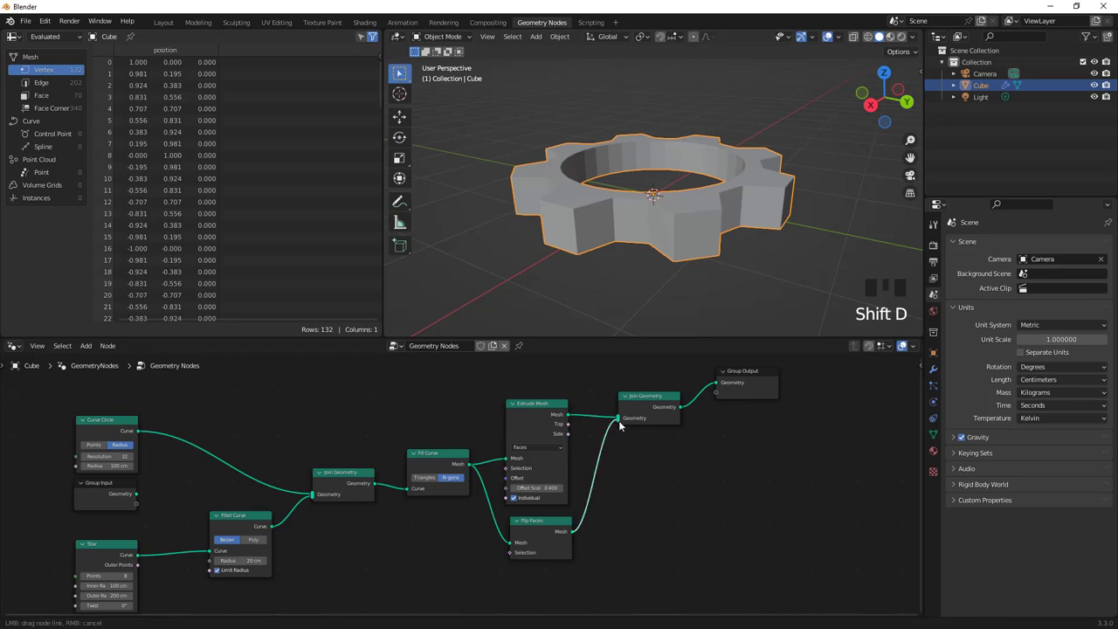
click(624, 416)
drag(659, 264, 684, 225)
key(ctrl+z)
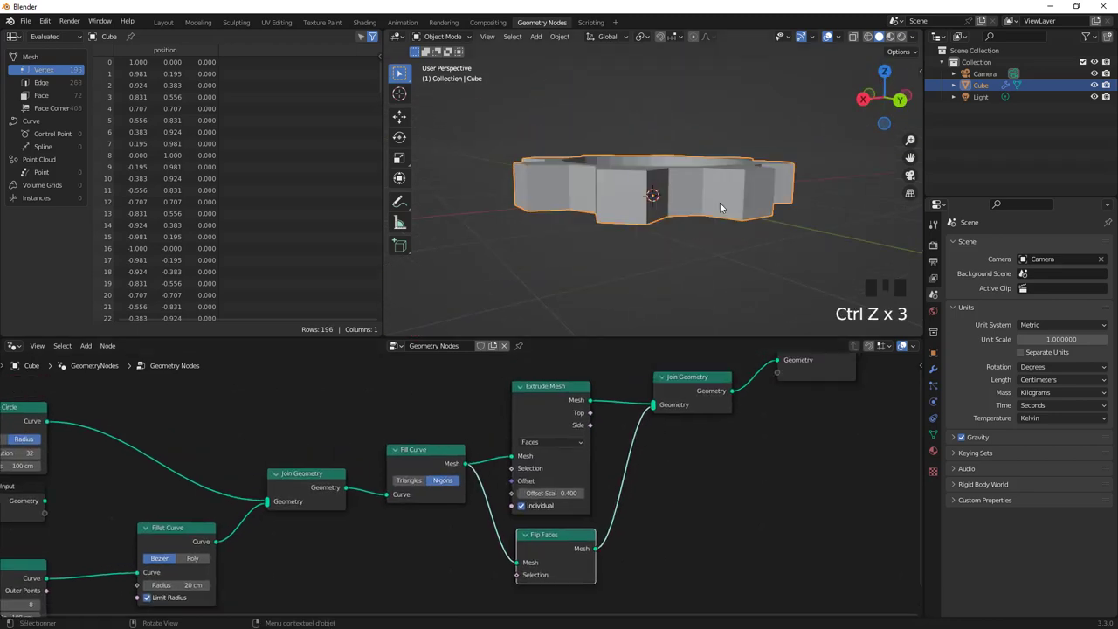
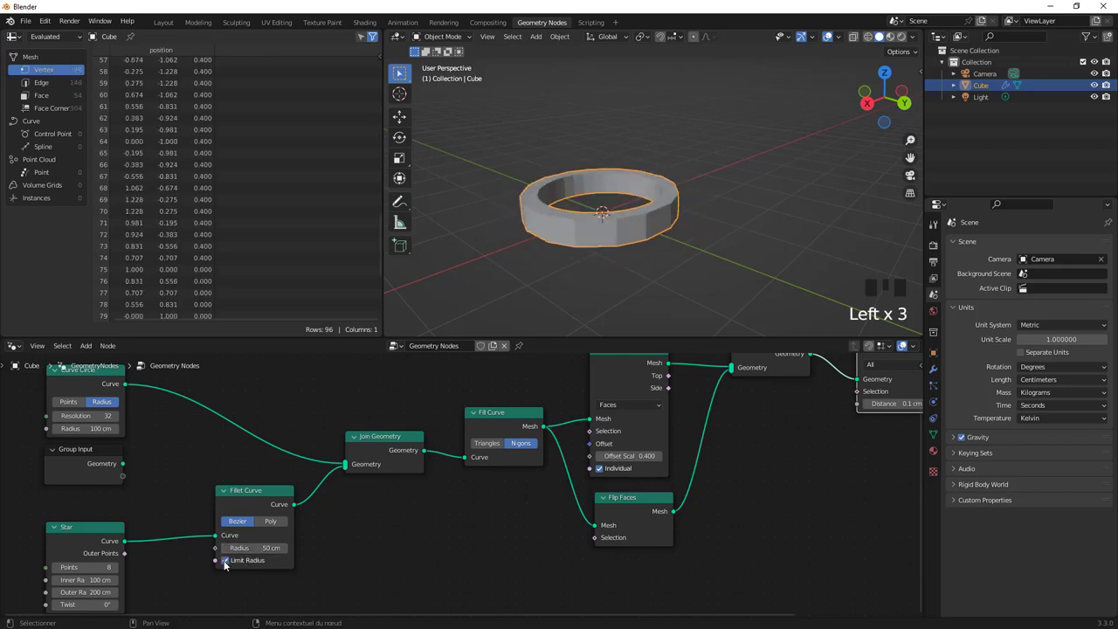
Step: Set the Fillet Curve to Poly mode with count 10 for rounded gear teeth
click(276, 524)
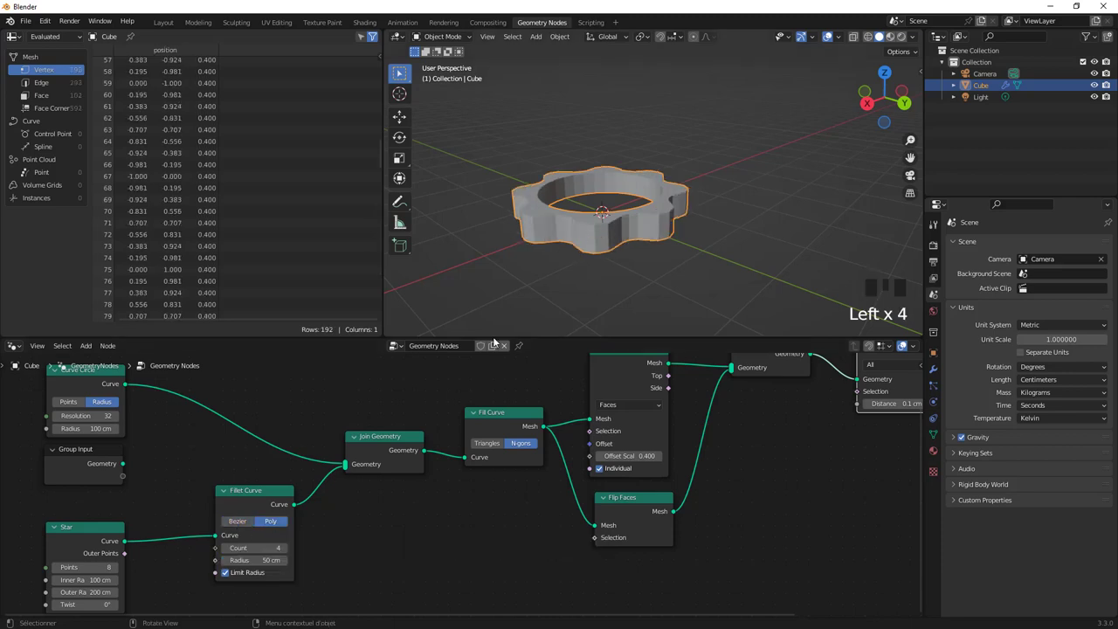
drag(288, 550, 517, 214)
drag(516, 213, 623, 219)
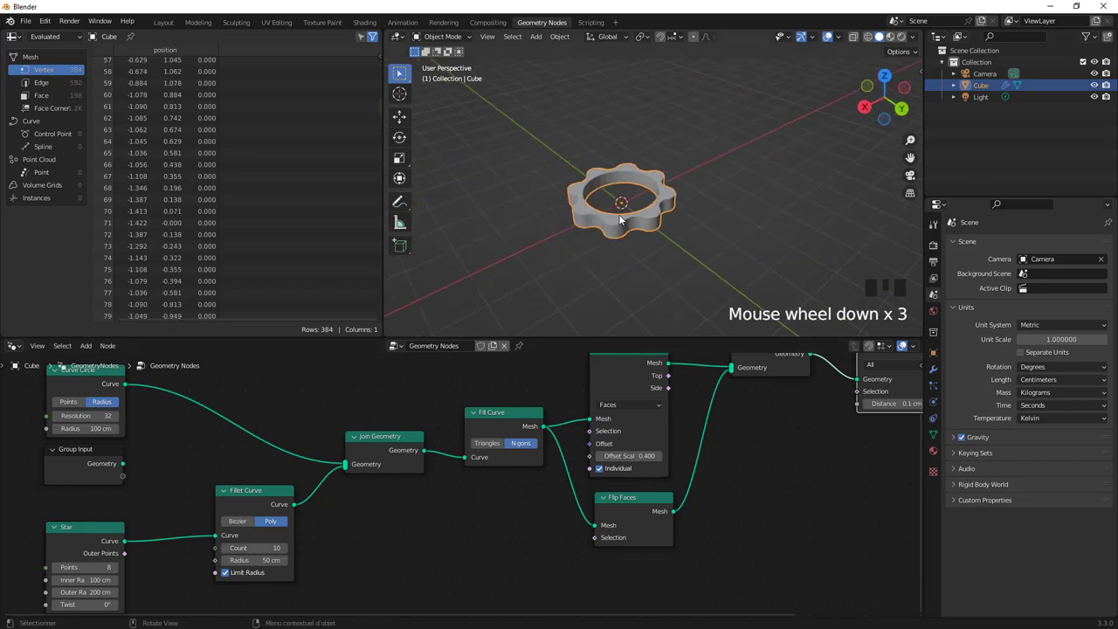